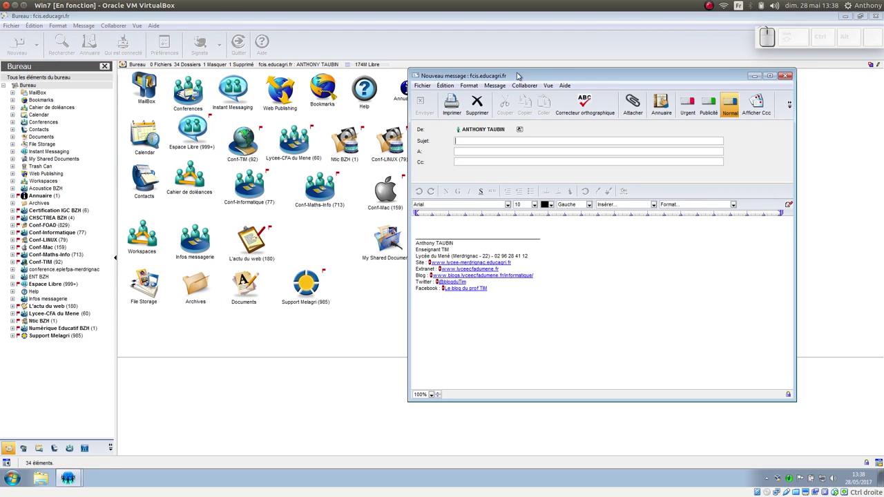
- Click around the FirstClass desktop before heading to the preferences
click(516, 79)
click(487, 61)
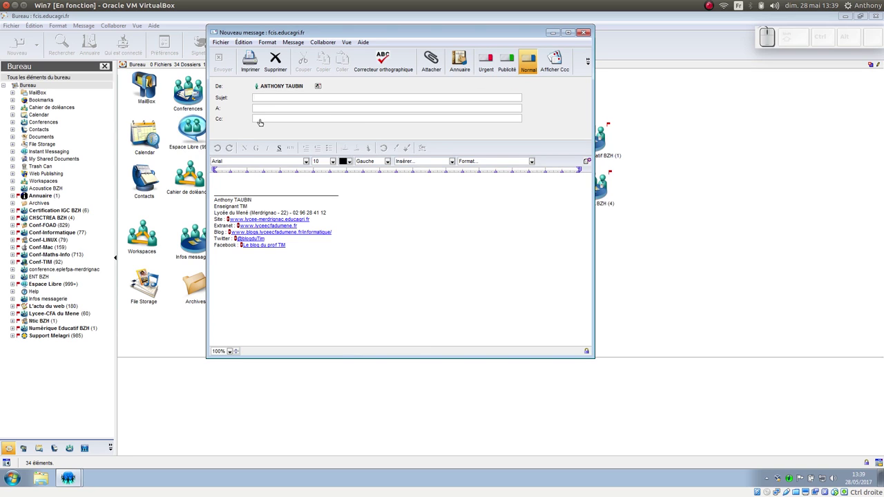
click(259, 124)
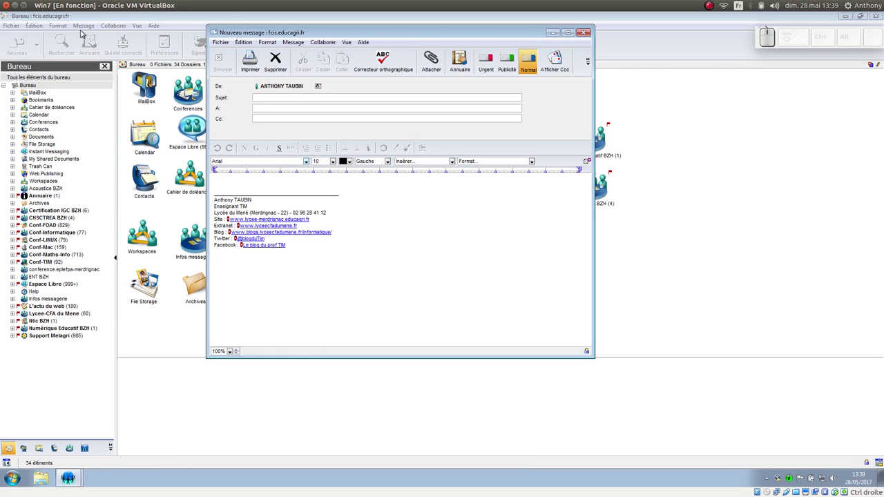
- Review Messagerie > Contenu initial with the default signature in Préférences and cancel without changes
click(38, 24)
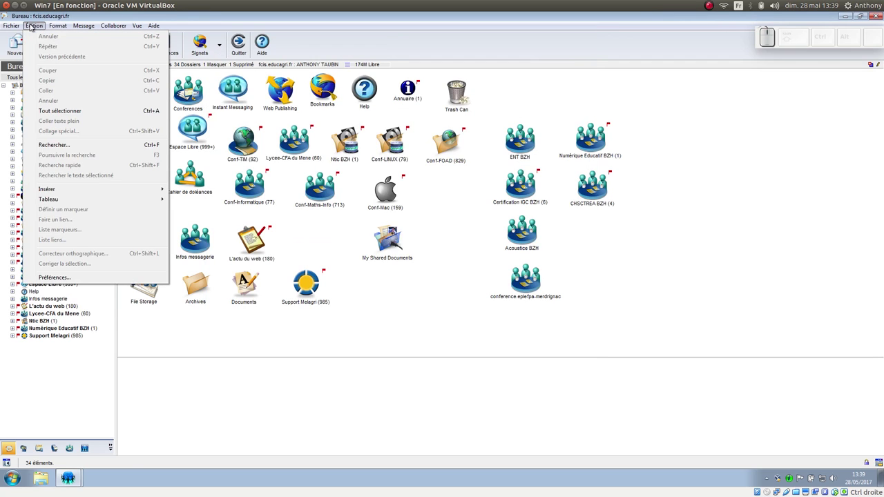
click(51, 275)
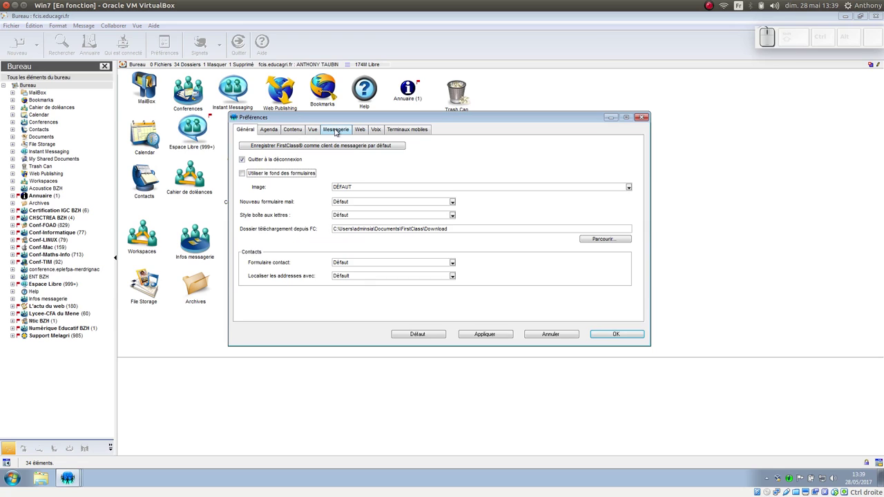
click(342, 129)
click(326, 145)
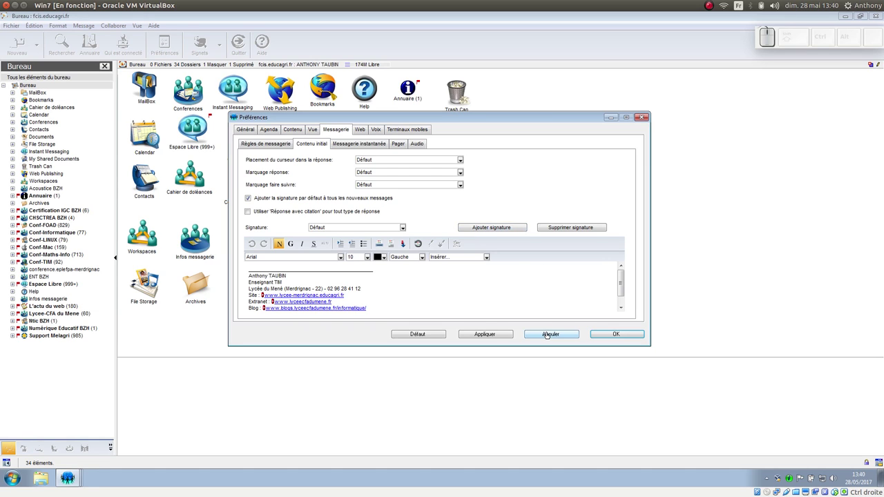
click(546, 337)
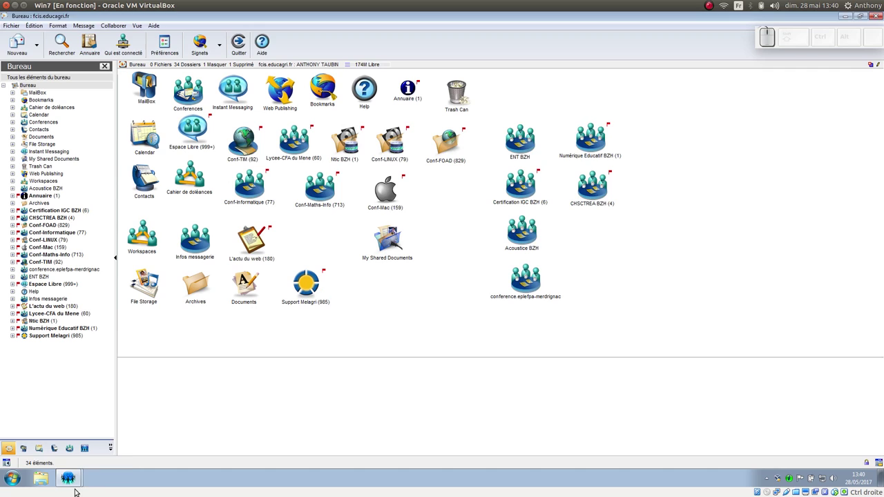
click(83, 482)
click(102, 456)
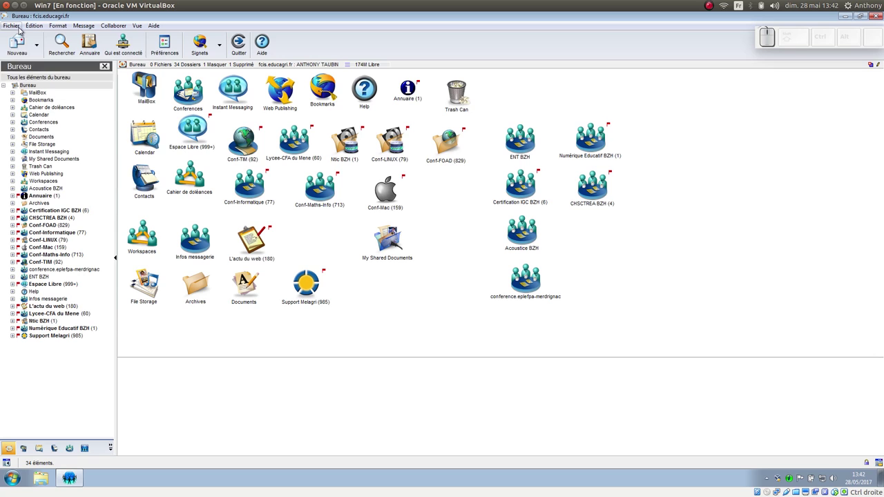
- Create a new personal distribution list and name it première
click(26, 27)
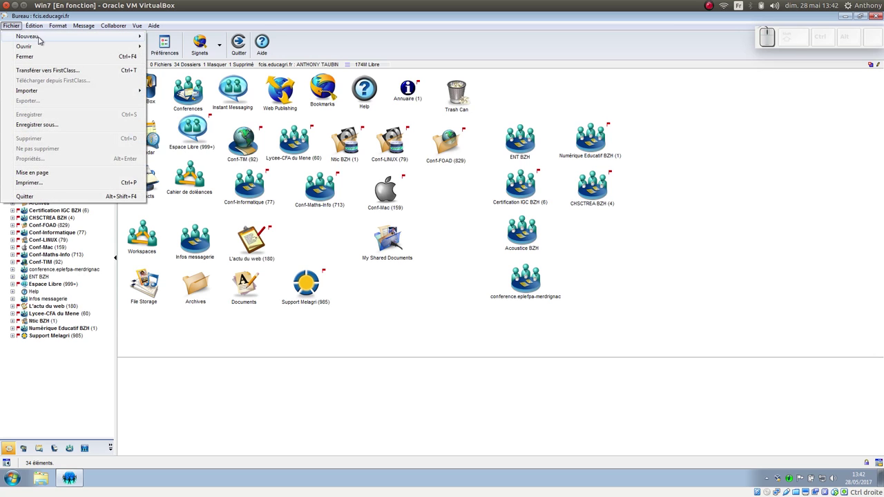
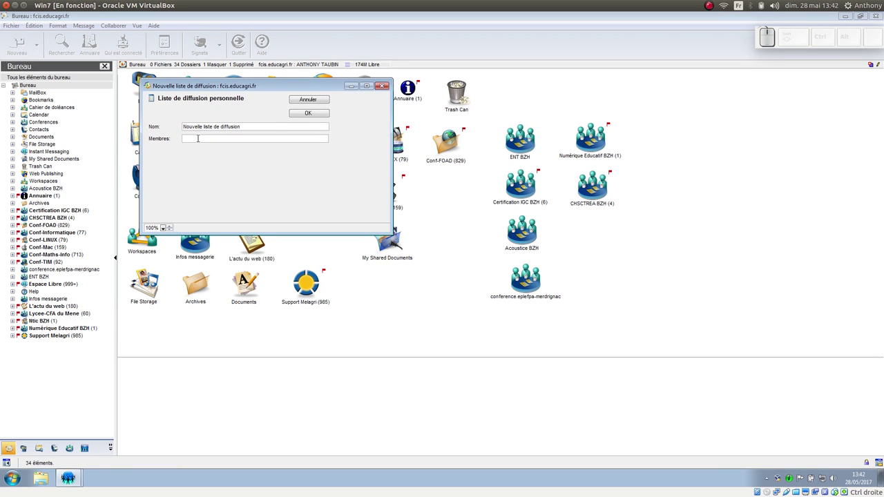
click(237, 132)
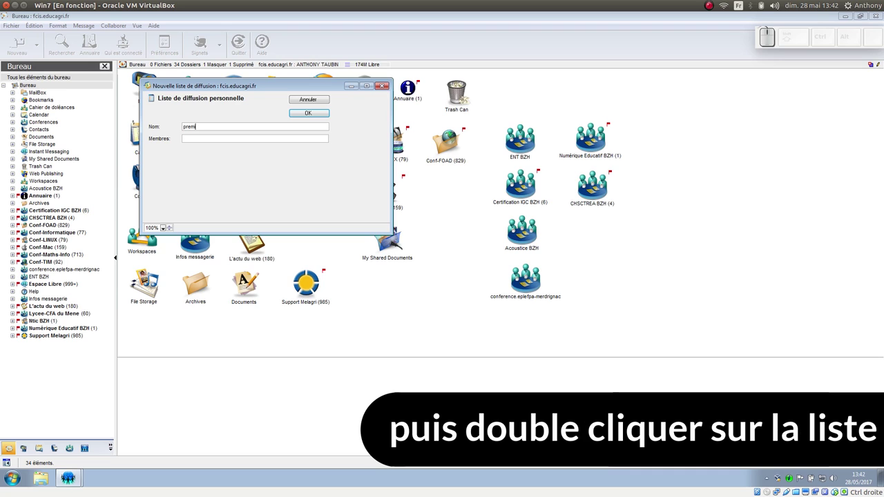
click(194, 142)
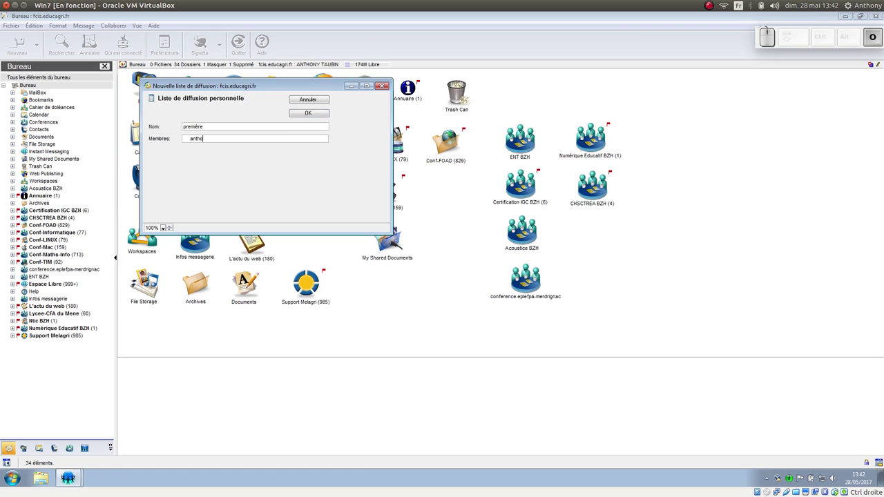
- Add the member to the list, resolving the name and confirming the full e-mail address
key(space)
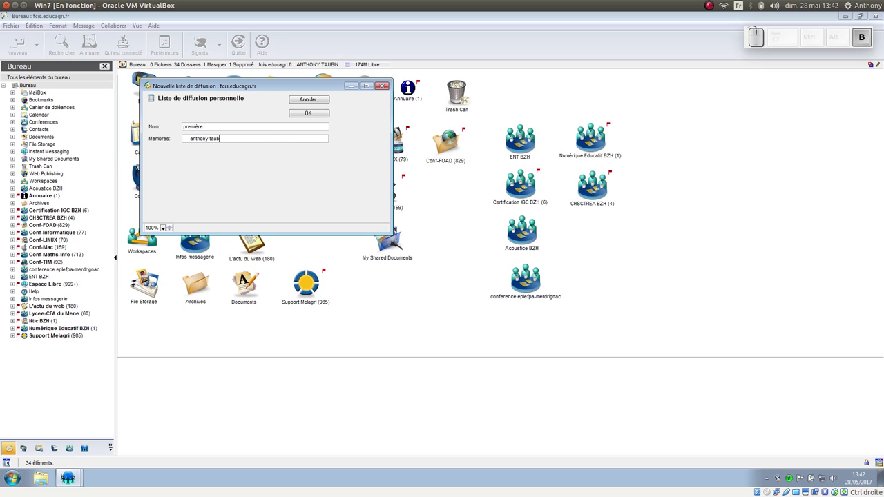
key(Return)
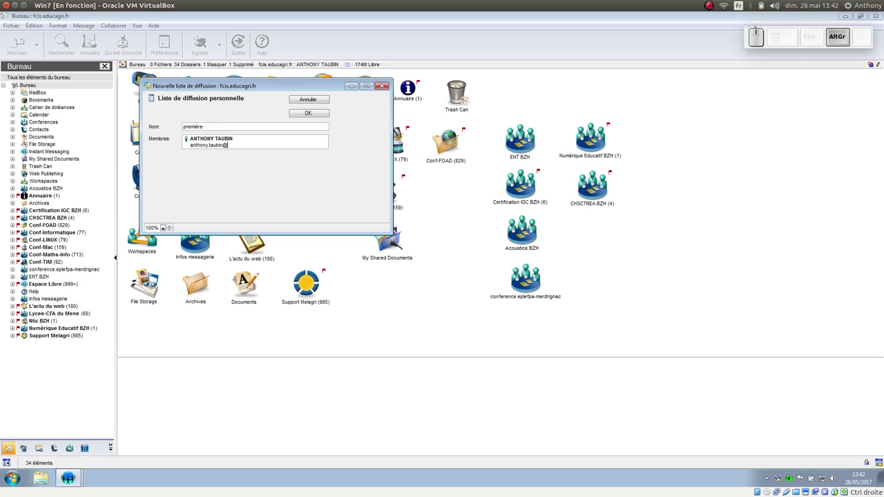
key(alt+l)
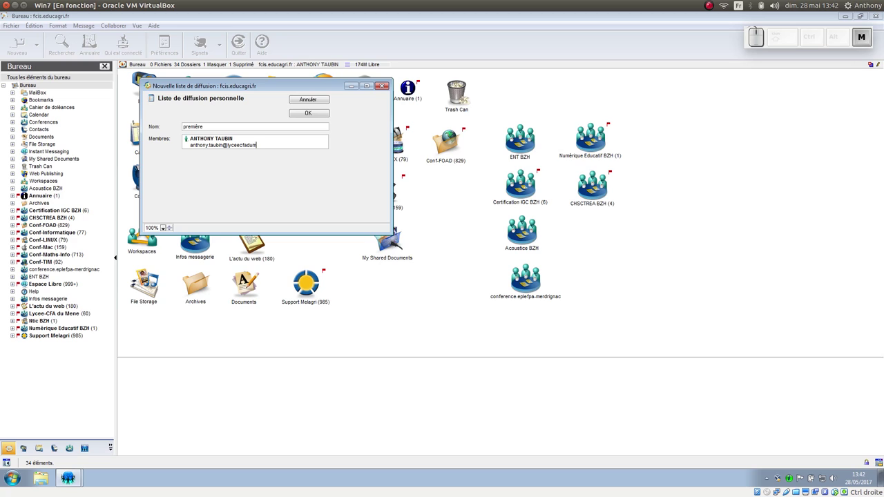
key(Return)
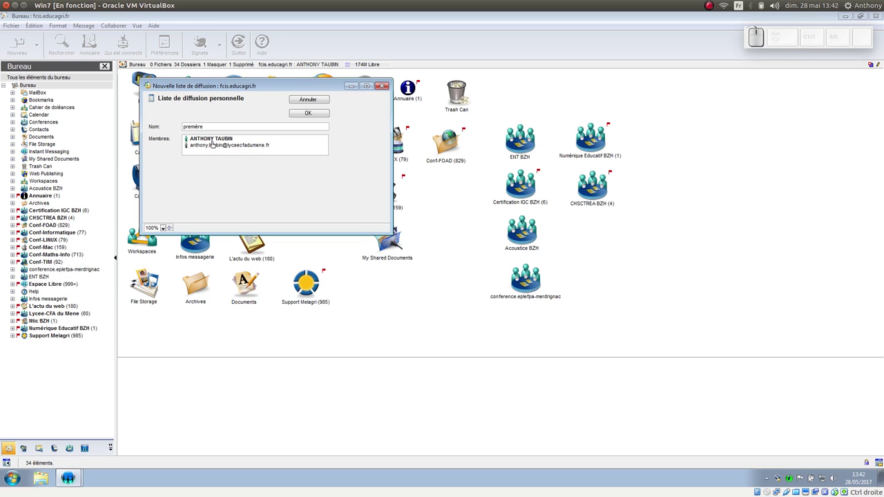
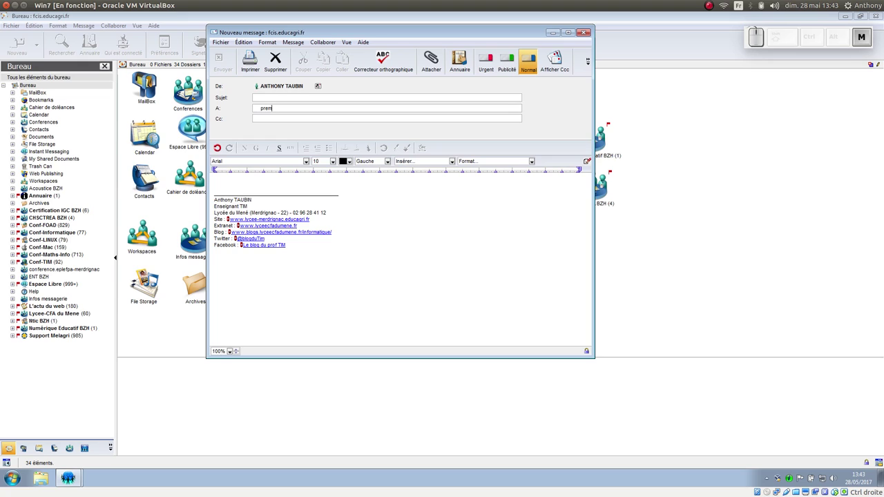
key(i)
key(r)
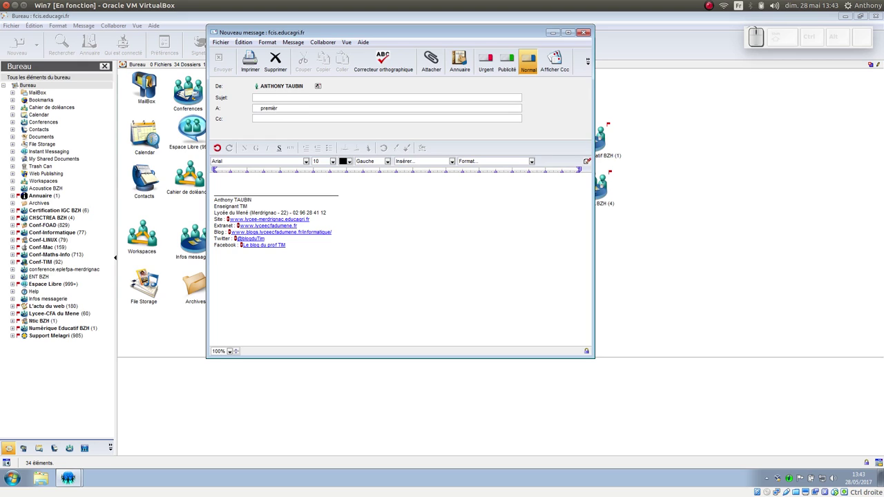
key(e)
key(Return)
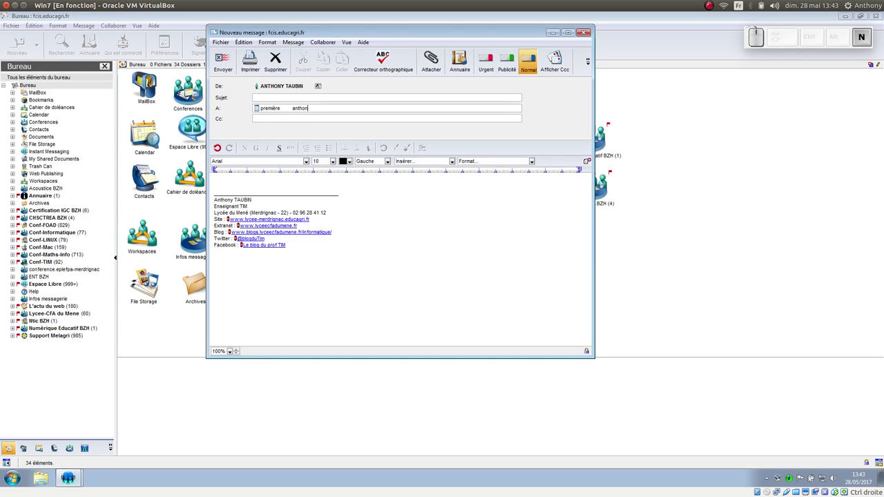
key(space)
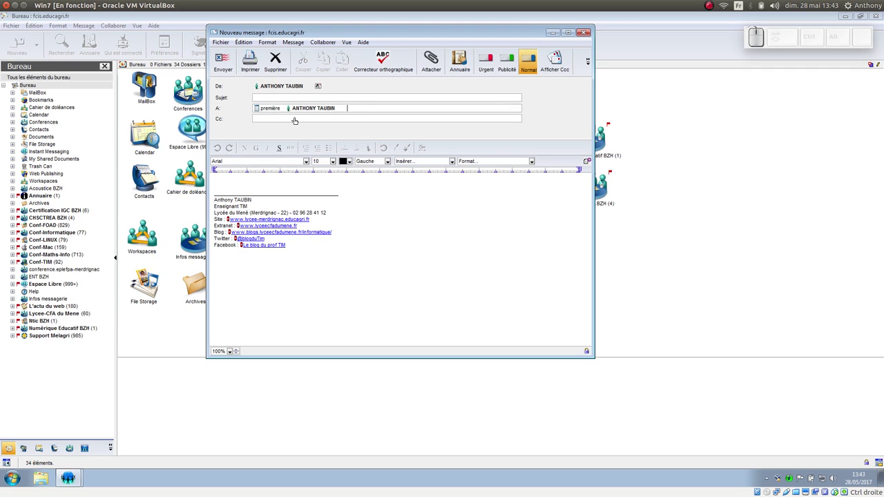
right_click(304, 112)
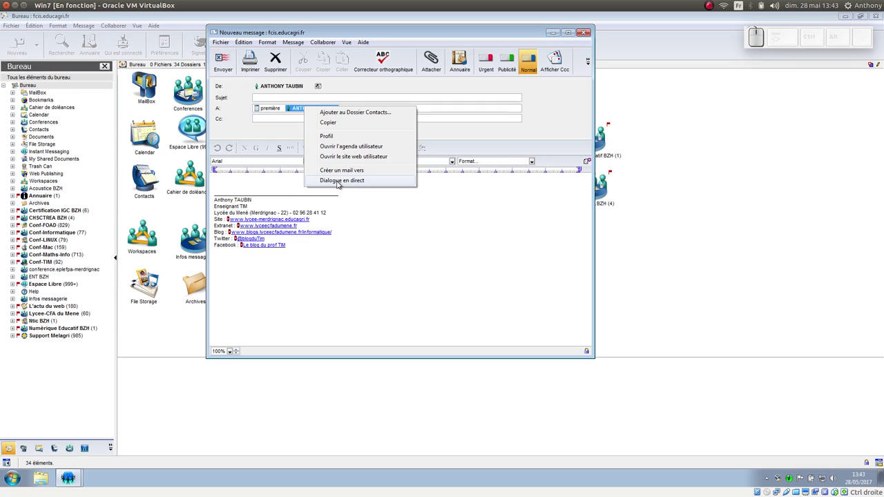
click(283, 125)
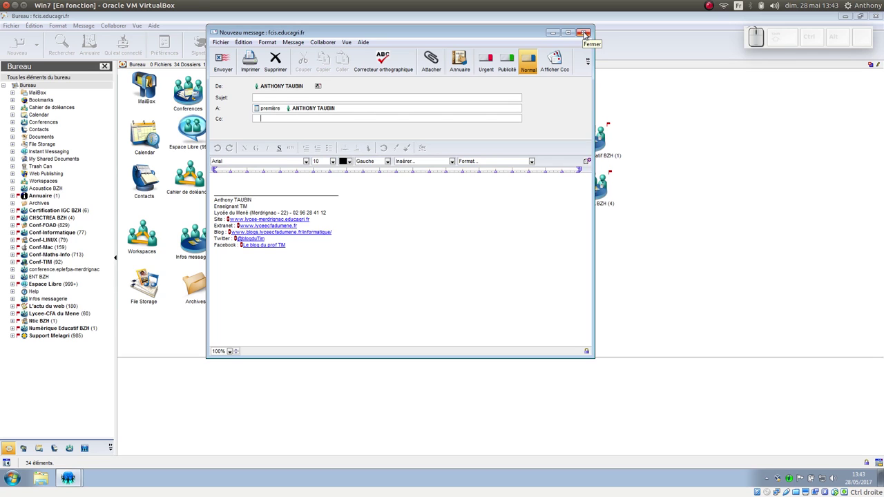
click(586, 34)
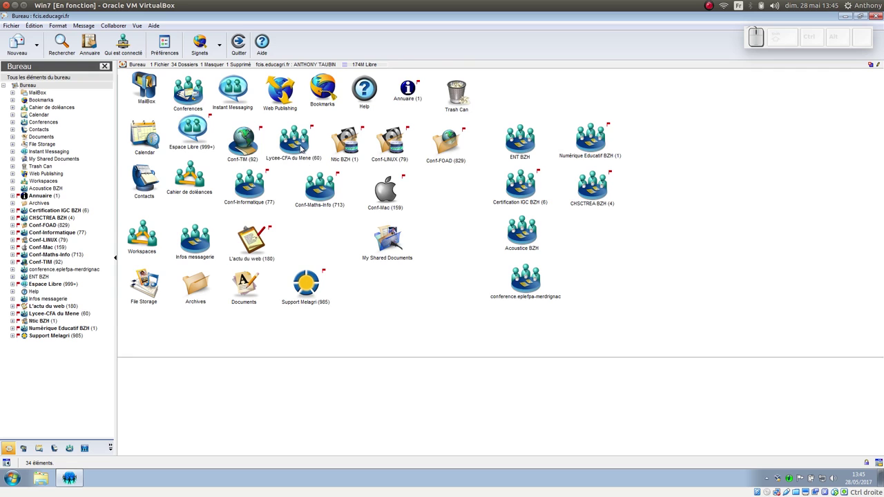
- Enter the Lycee-CFA du Mene conference, glance at Trombinoscope et organigrammes, and open Documents informatique
click(302, 148)
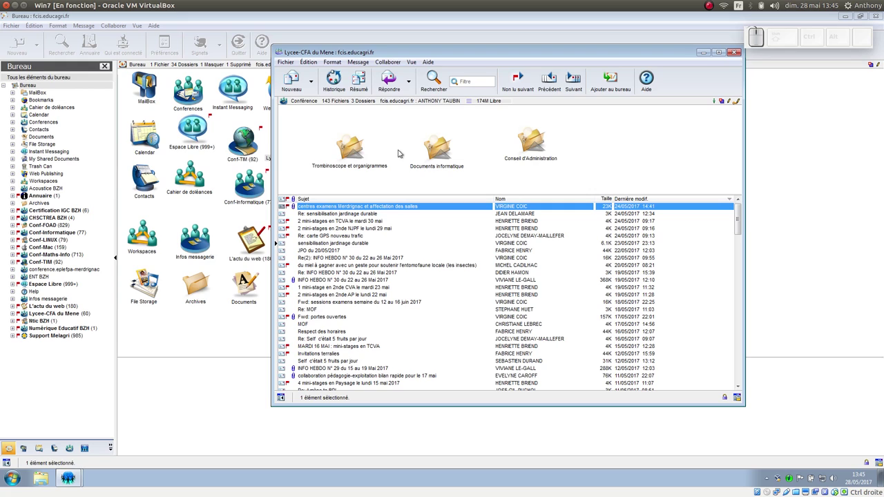
click(357, 154)
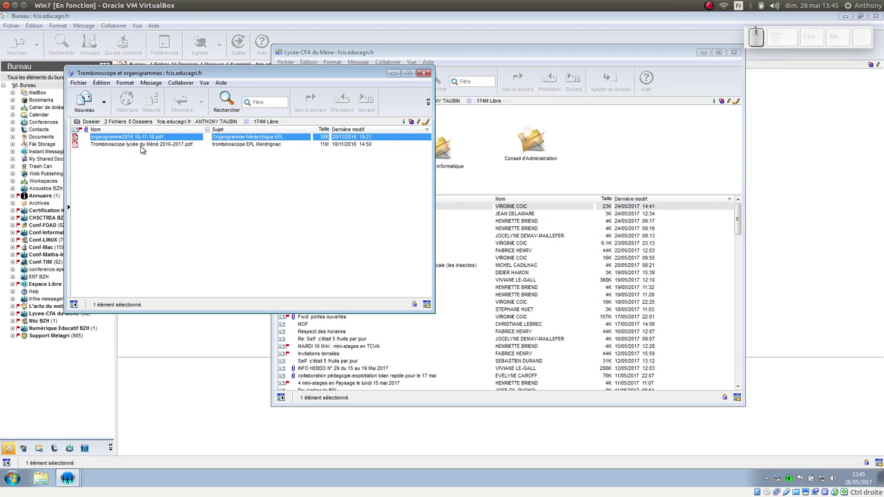
click(431, 74)
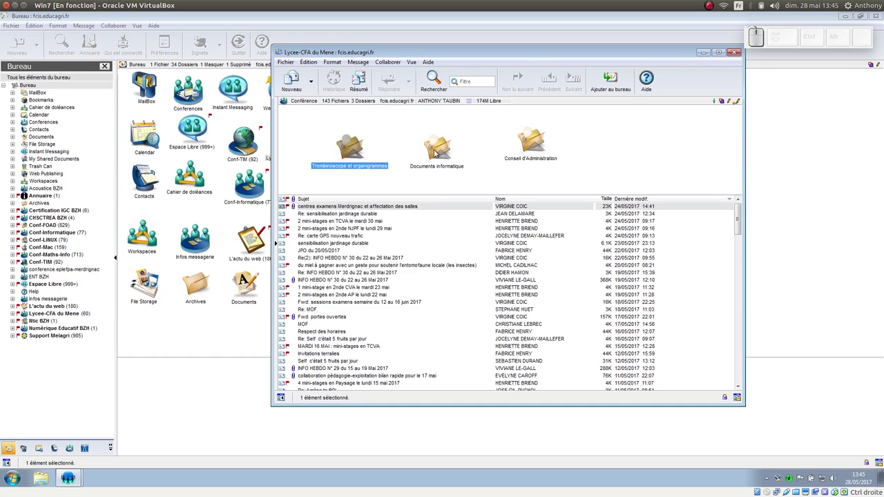
click(443, 149)
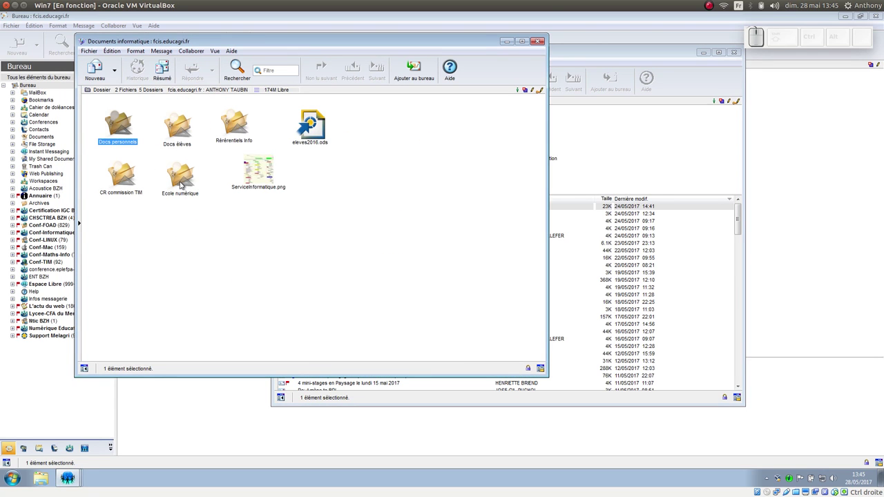
- Browse CR commission TIM and Rérérentiels Info, and pick the ServiceInformatique.png image
click(117, 173)
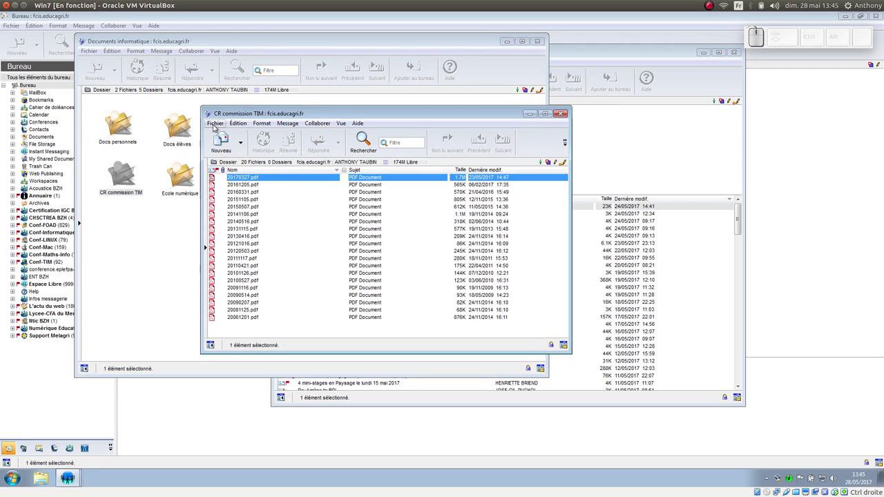
click(566, 112)
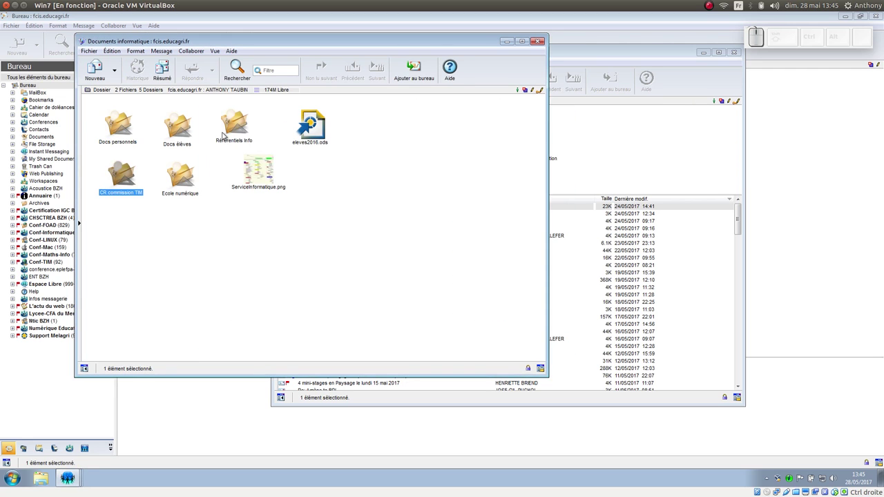
click(240, 128)
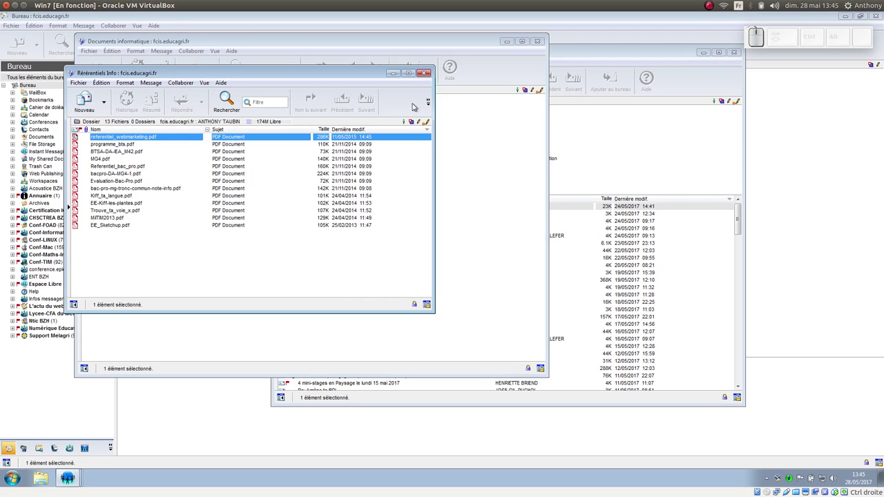
click(437, 74)
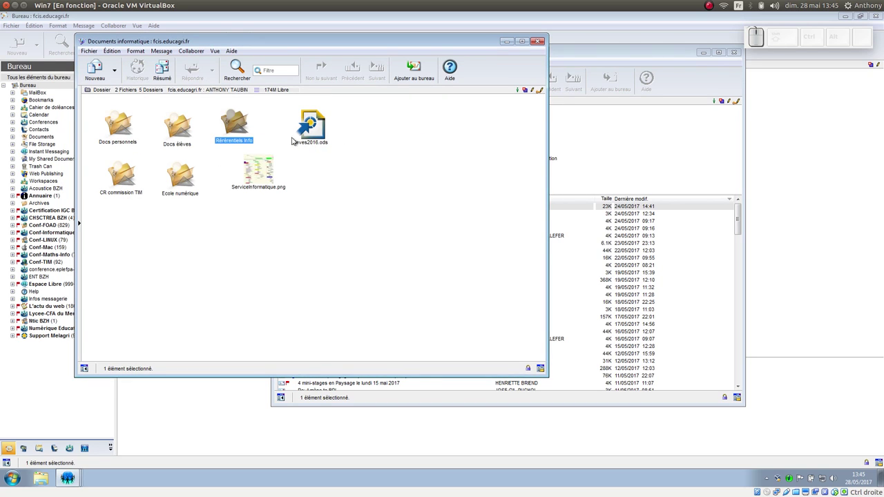
click(264, 177)
click(217, 22)
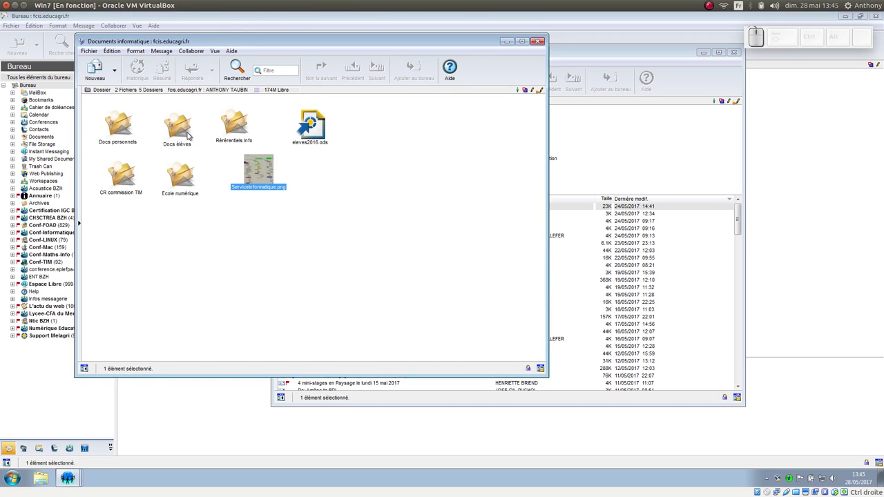
- Browse Docs personnels and Docs élèves, leave Documents informatique, then glance at Conseil d'Administration
click(130, 126)
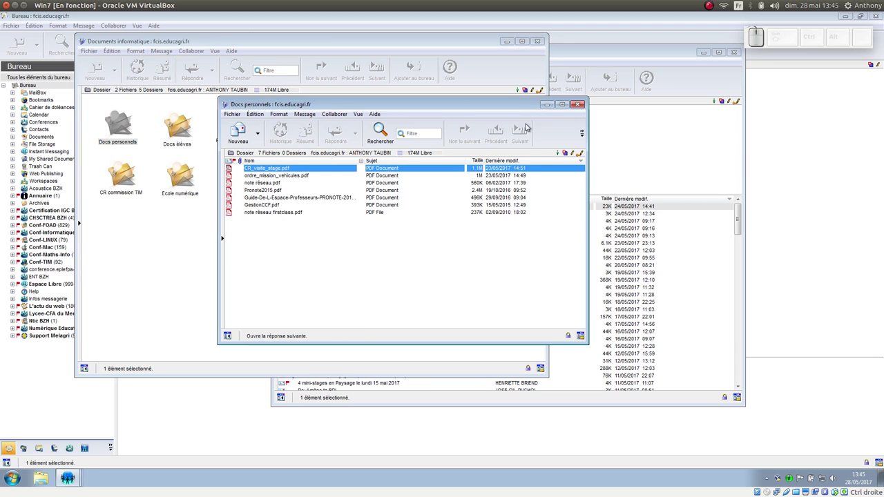
click(585, 104)
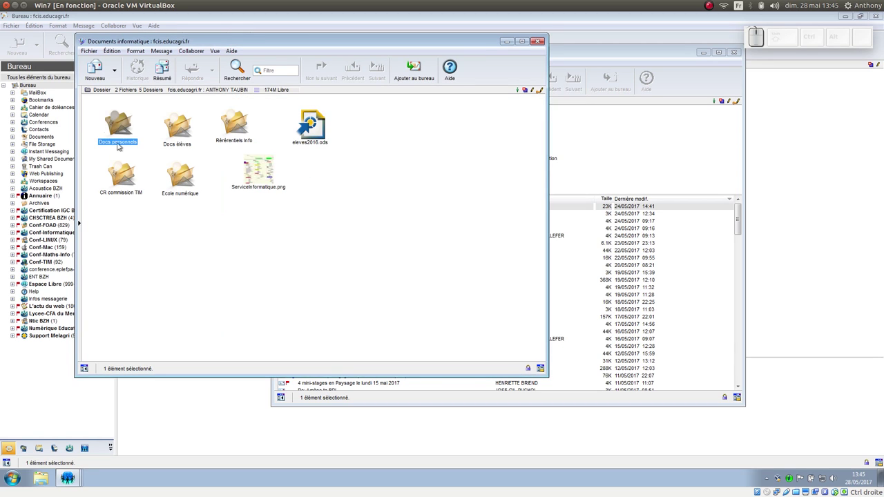
click(173, 132)
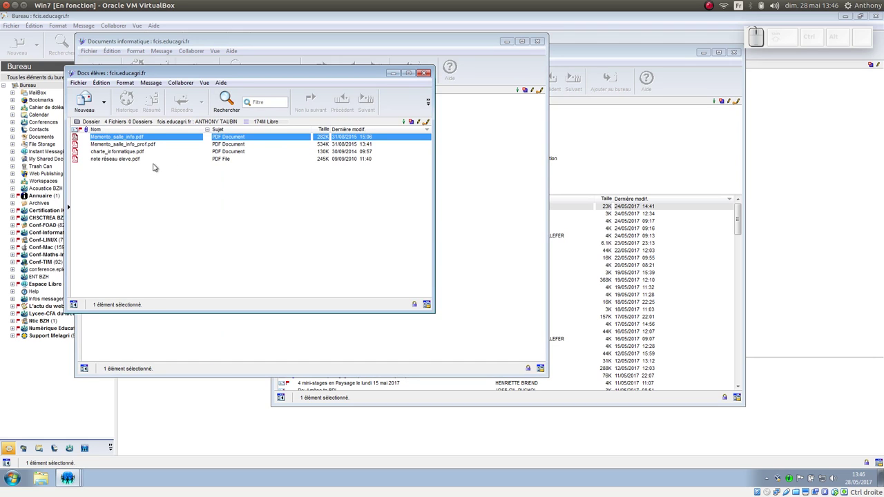
click(434, 71)
click(544, 43)
click(538, 145)
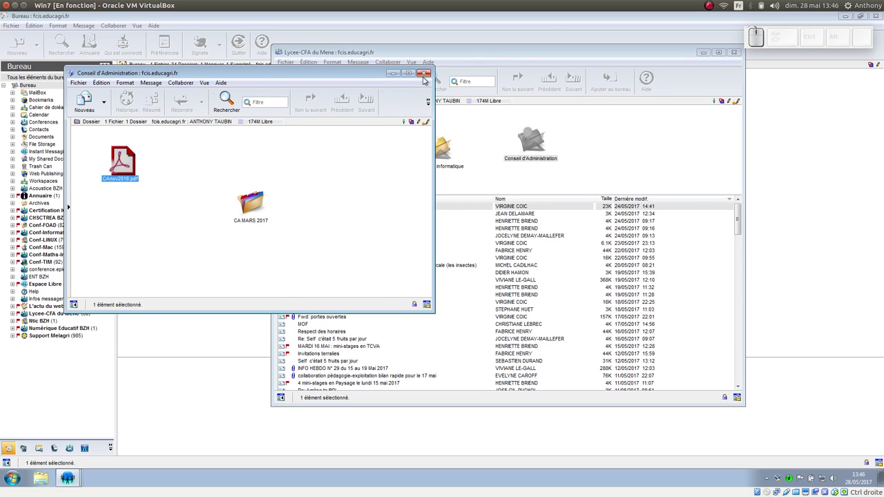
click(432, 73)
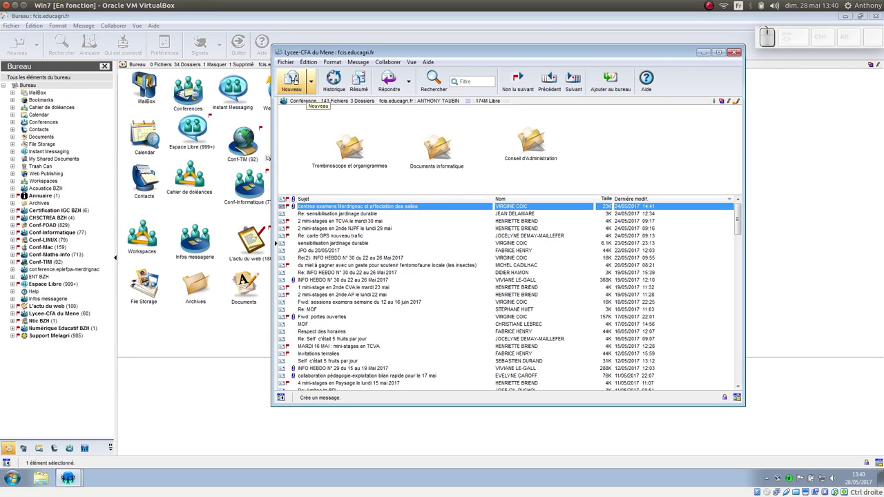